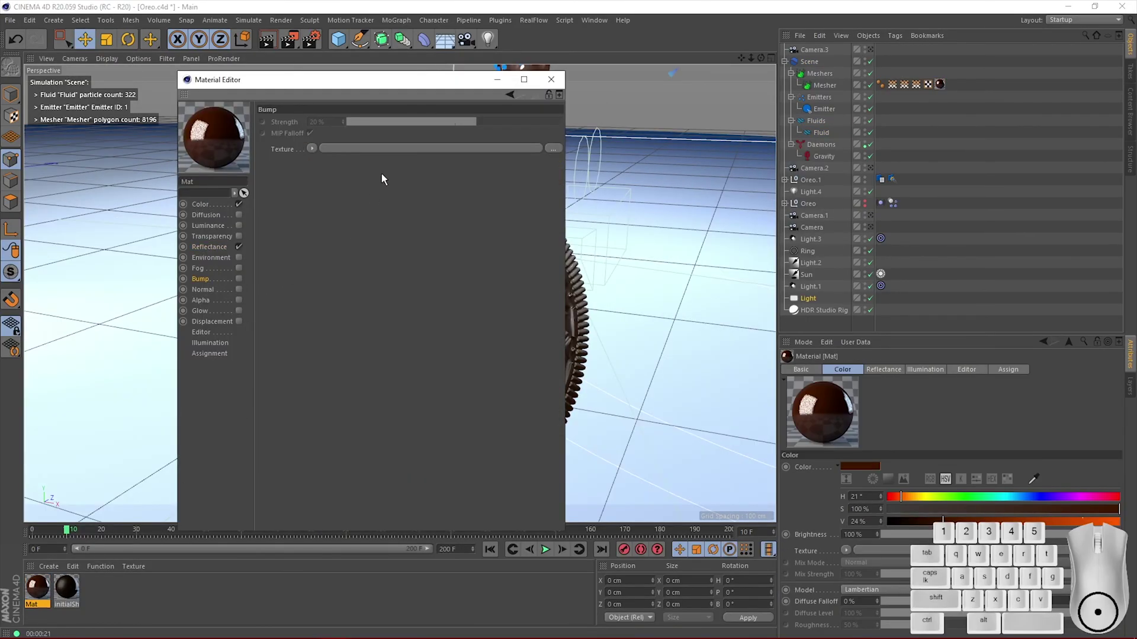
- Load a Noise shader into the Bump channel texture and enable Bump
left_click(771, 132)
left_click(811, 285)
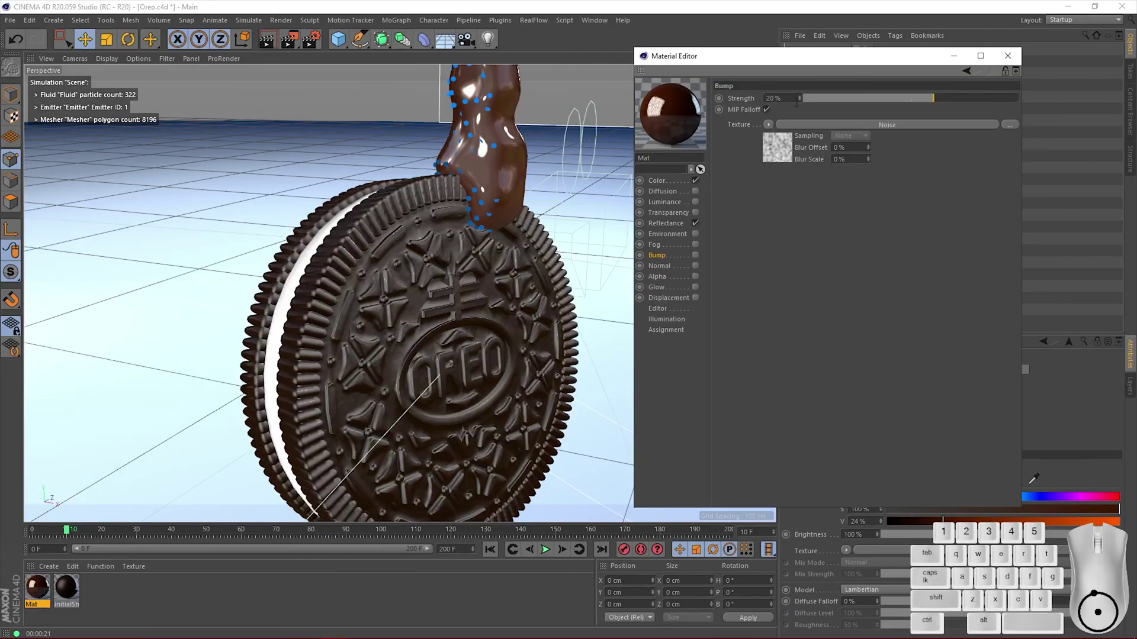
left_click(699, 261)
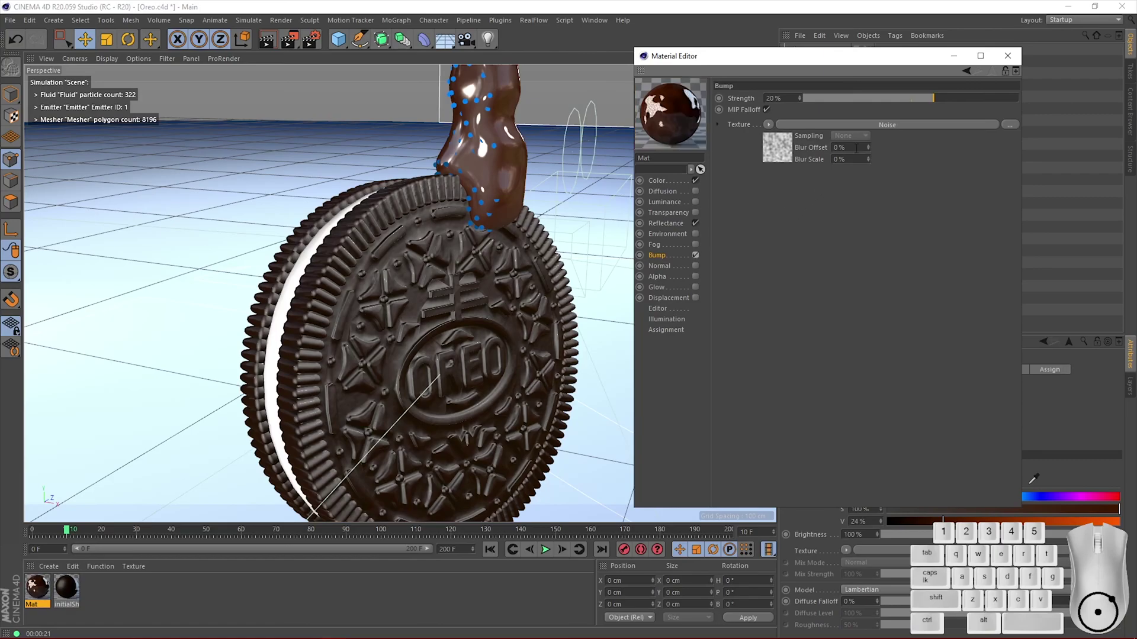
- Set the bump Noise shader's noise type to Luka
left_click(884, 129)
left_click(863, 217)
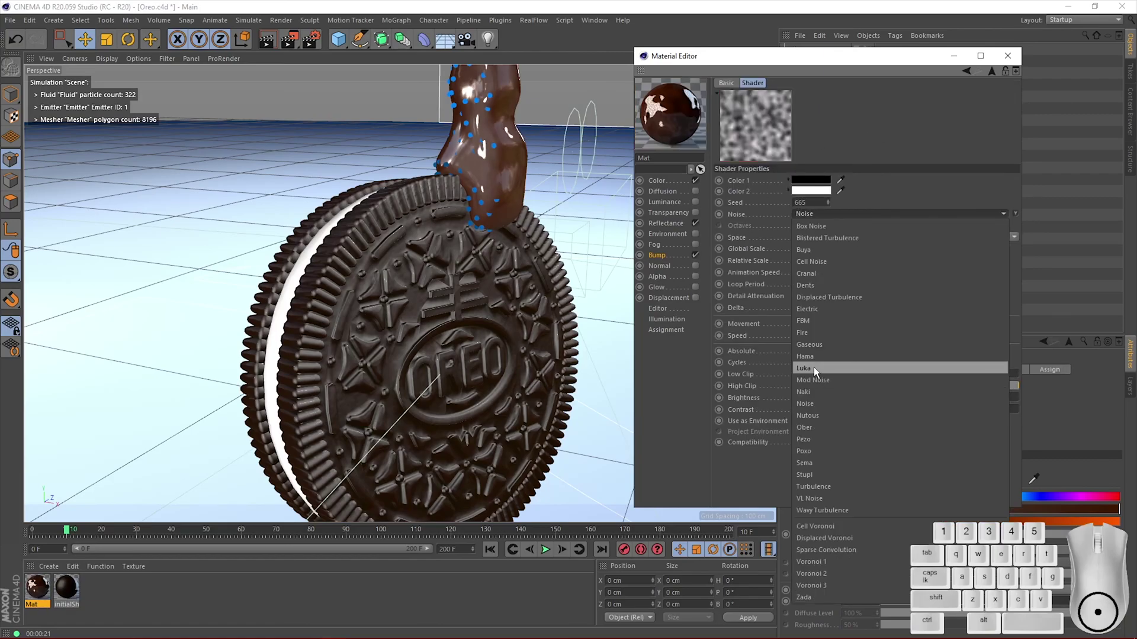
left_click(822, 368)
left_click(427, 248)
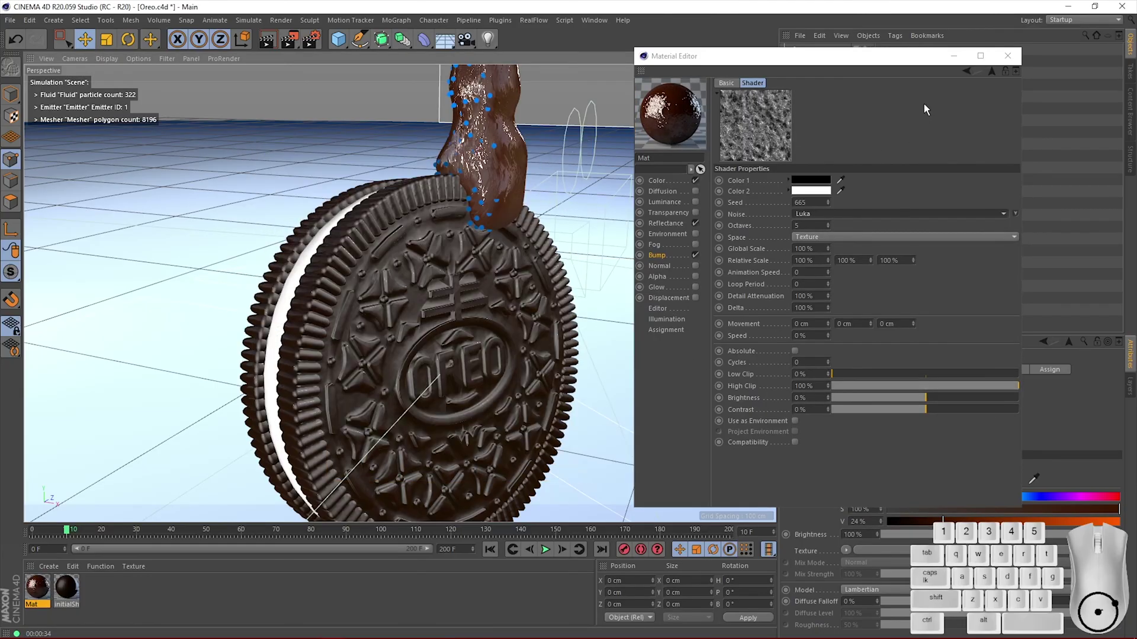
- Reduce the bump strength to 5% so the Luka noise stays subtle
left_click(967, 74)
left_click_drag(854, 103, 919, 105)
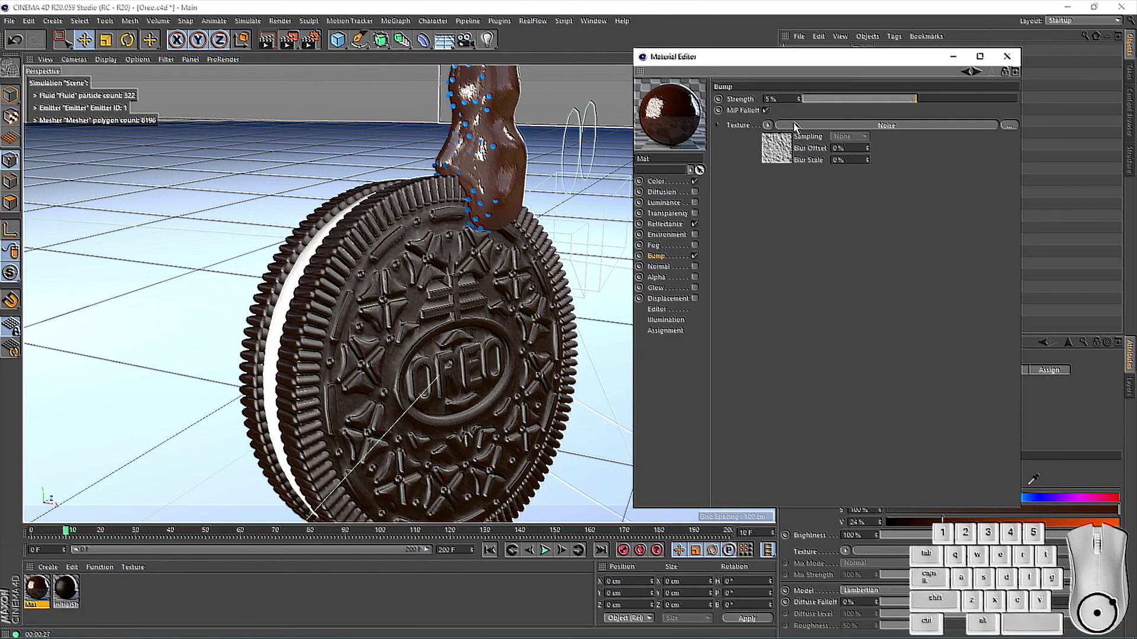